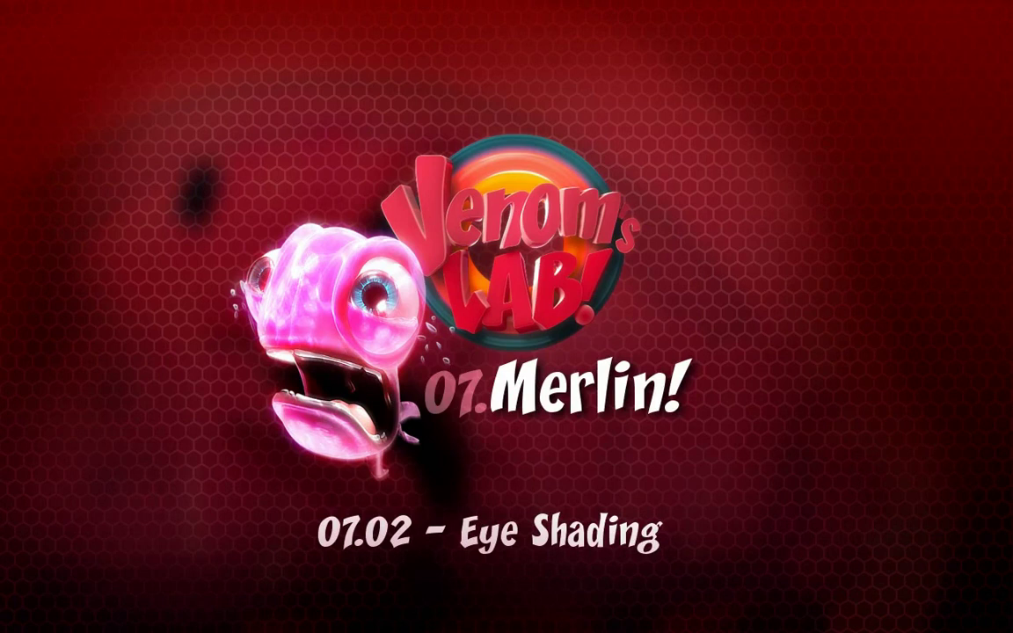
# Step: Clear the spot lamp's location and rotation and view it from the top above the eyeball
pyautogui.scroll(-3)
pyautogui.press('alt+g')
pyautogui.press('alt+r')
pyautogui.middleClick(846, 403)
pyautogui.scroll(-3)
# Step: Move and rotate the spot lamp around the Z axis to aim its cone at the eyeball
pyautogui.middleClick(699, 465)
pyautogui.press('g')
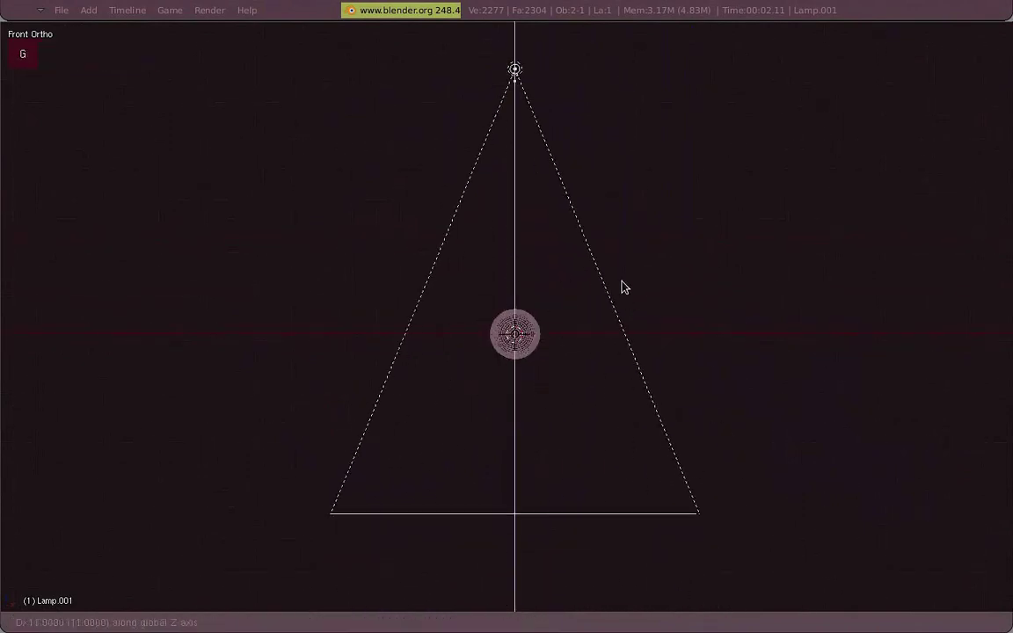
pyautogui.press('.')
pyautogui.press('r')
pyautogui.press('z')
pyautogui.scroll(3)
pyautogui.press('r')
pyautogui.press('3')
pyautogui.press('z')
pyautogui.scroll(-3)
# Step: Duplicate the lamp, reset its transform and position the copy as a second light on the eyeball
pyautogui.press('shift+d')
pyautogui.press('alt+g')
pyautogui.press('alt+r')
pyautogui.scroll(3)
pyautogui.press('g')
pyautogui.press('KP_7')
pyautogui.press('r')
pyautogui.press('z')
pyautogui.press('1')
pyautogui.scroll(3)
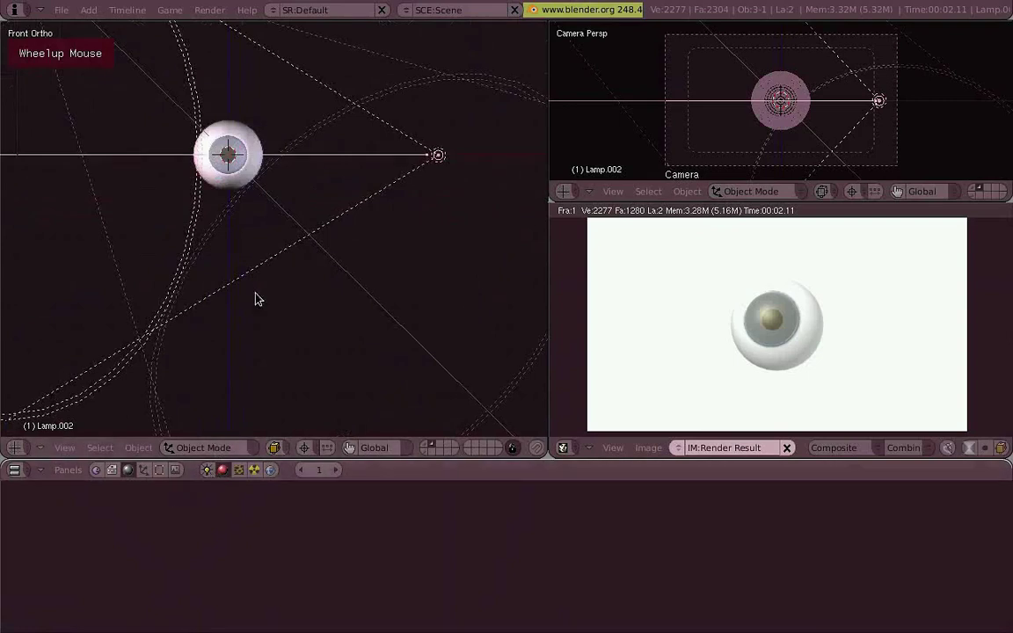
# Step: Select the second lamp and show its hemi settings with energy 0.39 in the lamp buttons
pyautogui.rightClick(305, 219)
pyautogui.middleClick(316, 228)
# Step: Select the spot lamp and set buffered shadows: size 1168, 12 samples, softness 10
pyautogui.rightClick(419, 296)
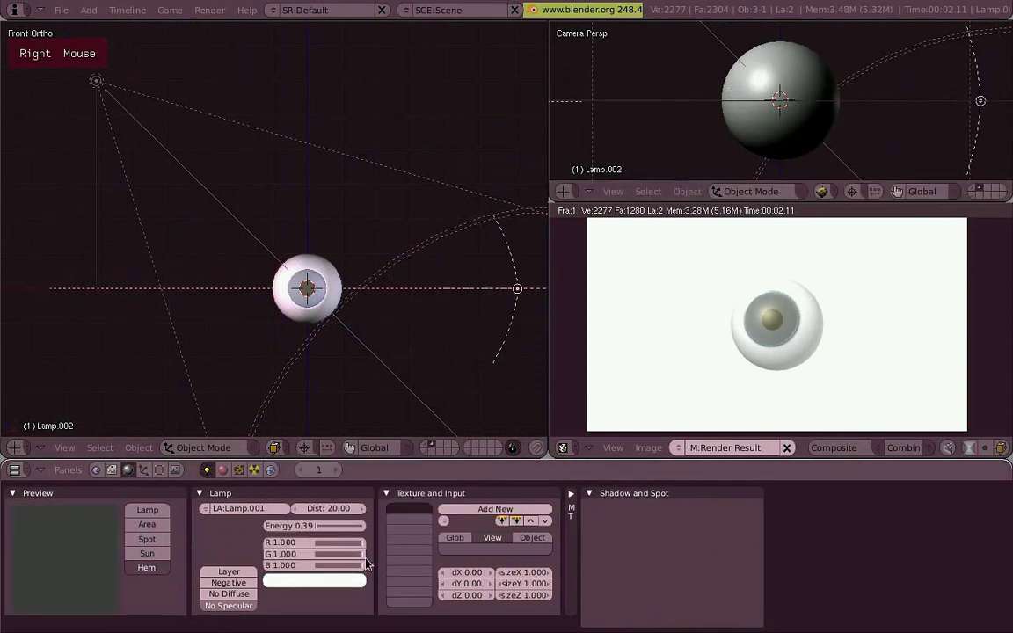
pyautogui.rightClick(234, 194)
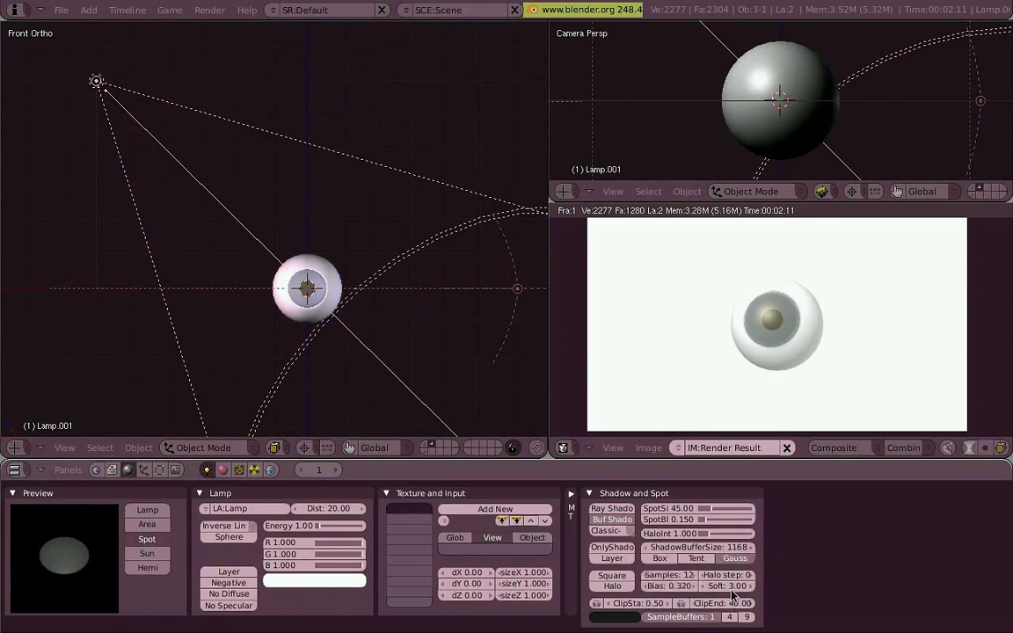
pyautogui.press('w')
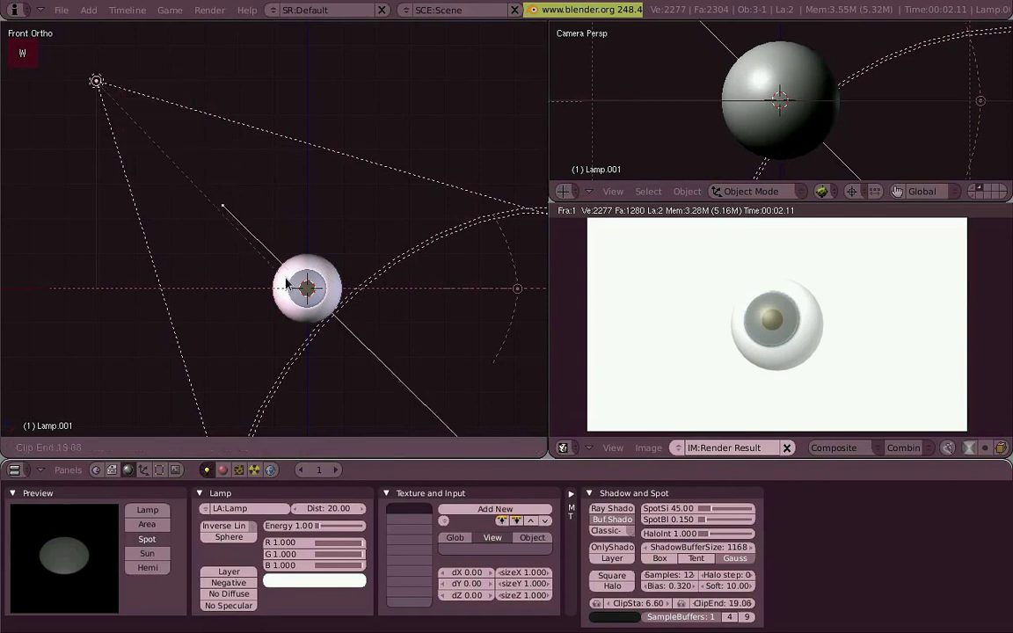
pyautogui.scroll(-3)
pyautogui.press('w')
pyautogui.middleClick(370, 240)
# Step: Set clipping 6.6–20.09 and spot size 14.87, then render the shadowed eyeball
pyautogui.press('1')
pyautogui.scroll(3)
pyautogui.press('a')
pyautogui.scroll(-3)
pyautogui.middleClick(422, 316)
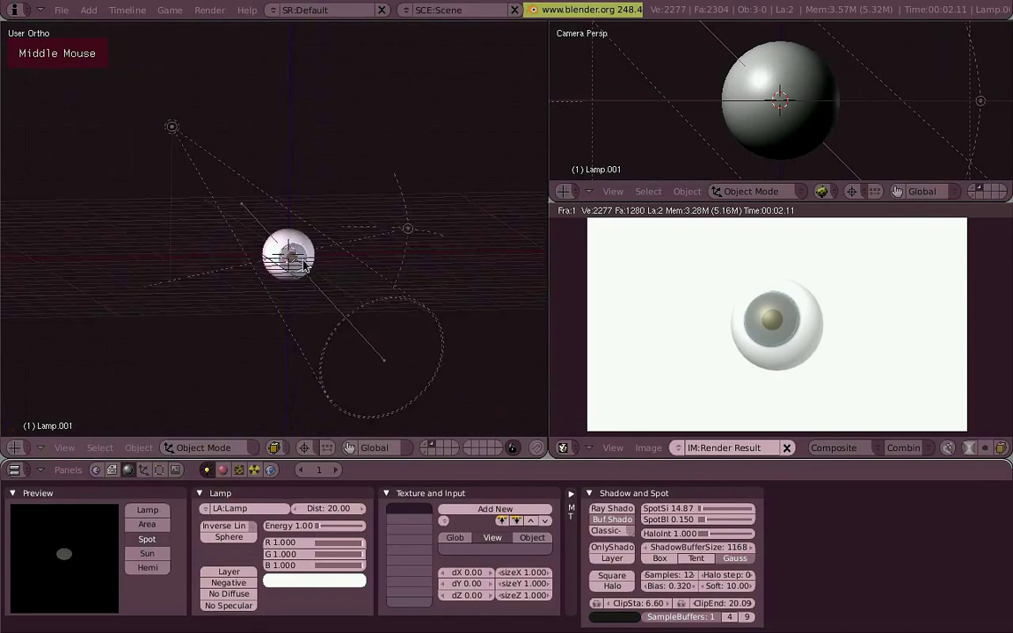
pyautogui.press('1')
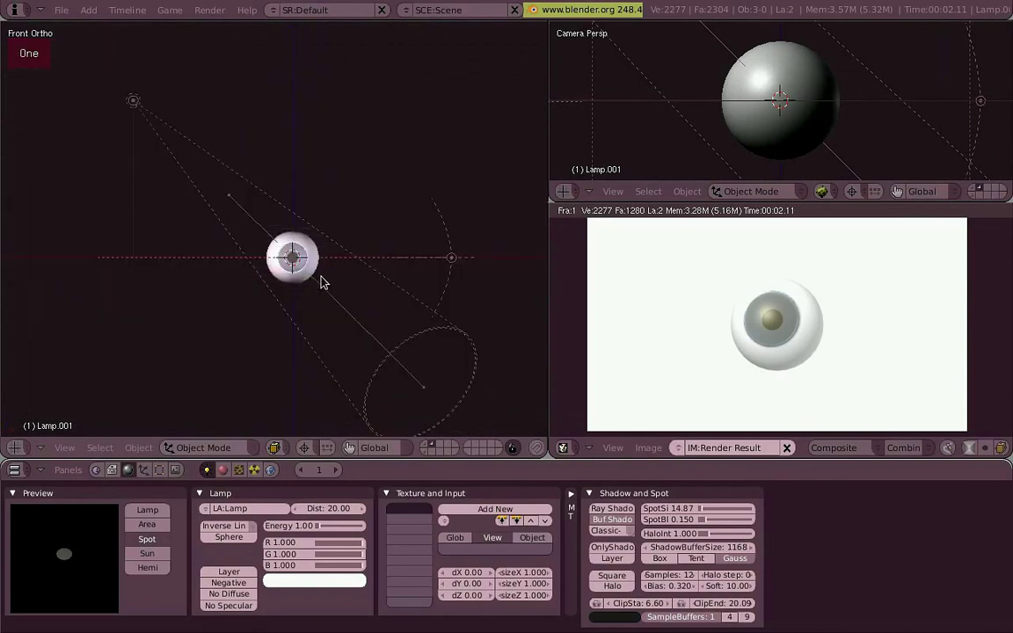
# Step: Review the eye_cornea material and re-render the grey-blue iris with dark pupil
pyautogui.scroll(3)
pyautogui.scroll(-3)
pyautogui.middleClick(424, 300)
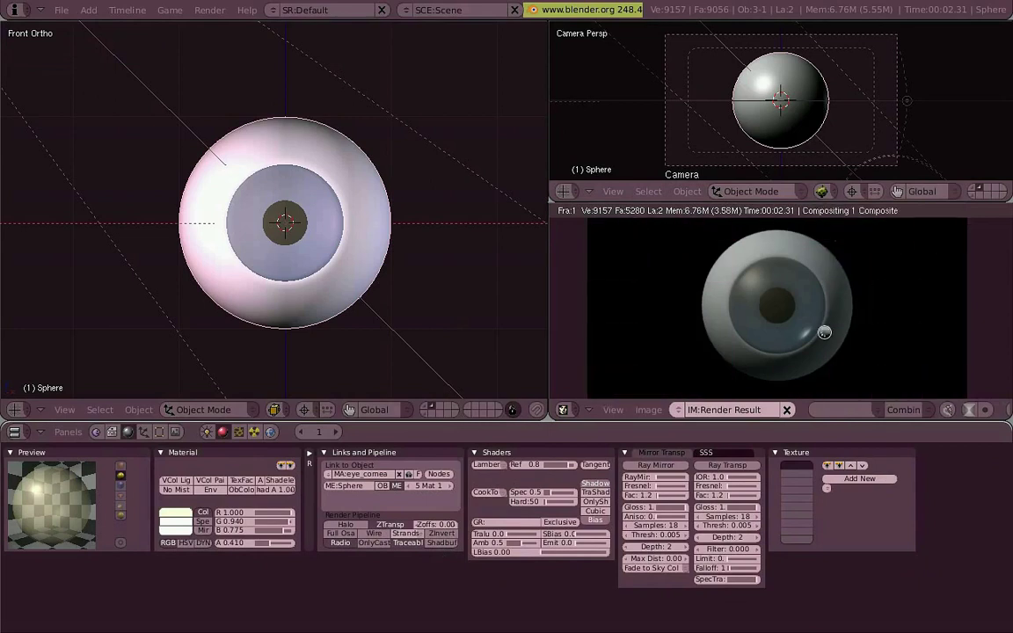
pyautogui.press('KP_3')
pyautogui.press('z')
pyautogui.scroll(3)
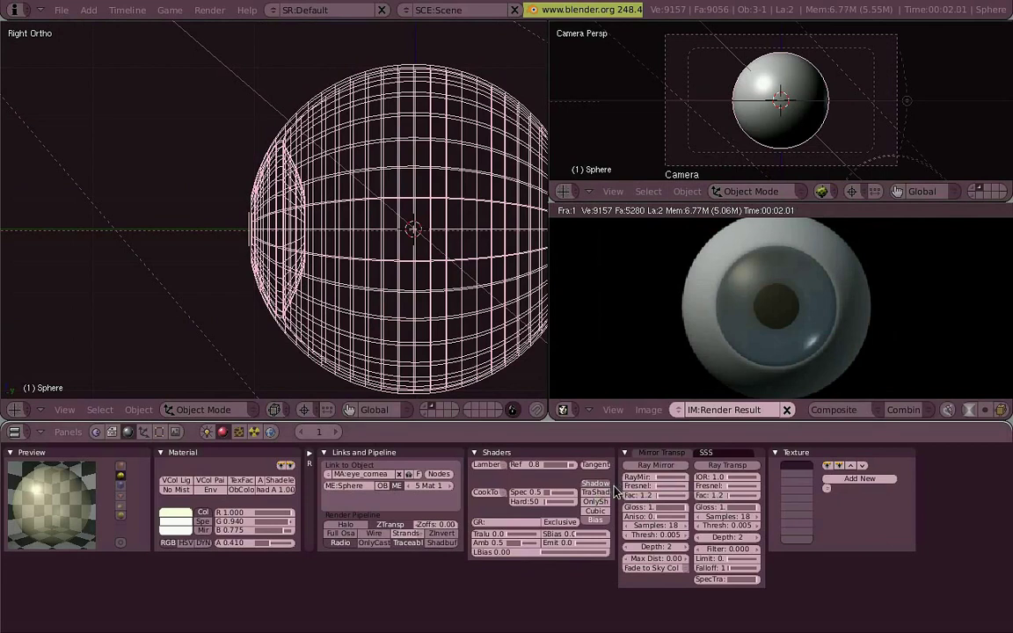
# Step: Add a cube mesh, scale it and grab it into place beside the eyeball using front and side views
pyautogui.press('KP_1')
pyautogui.scroll(-3)
pyautogui.press('a')
pyautogui.press('s')
pyautogui.press('g')
pyautogui.press('KP_3')
pyautogui.press('g')
pyautogui.press('KP_1')
pyautogui.press('g')
pyautogui.press('KP_3')
# Step: Position the cube above the eye and render so its shadow darkens the top of the iris
pyautogui.press('z')
pyautogui.middleClick(337, 242)
pyautogui.press('KP_3')
pyautogui.press('g')
pyautogui.press('KP_1')
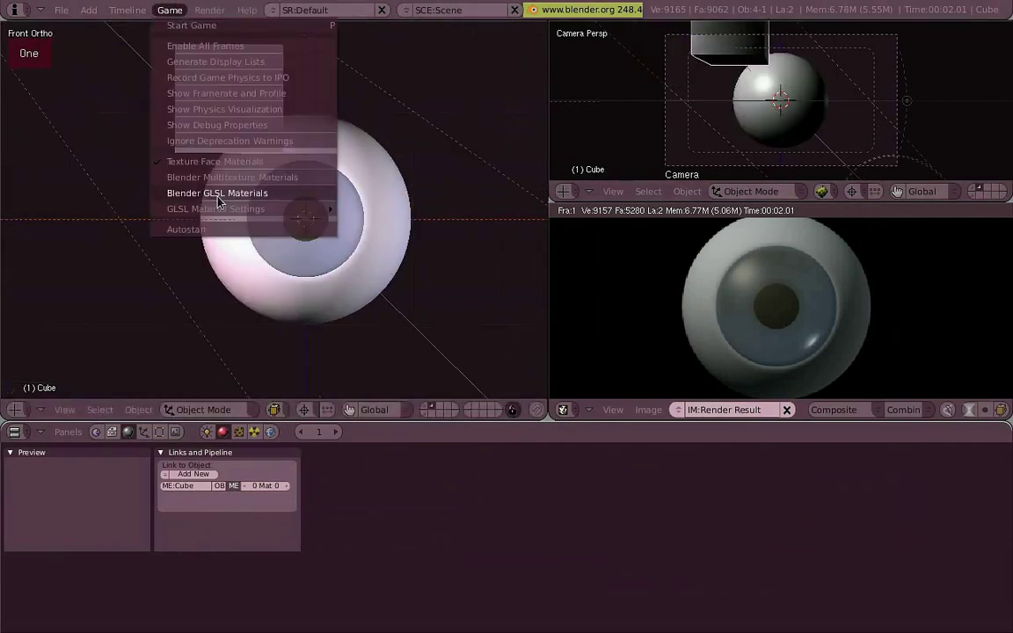
pyautogui.press('g')
pyautogui.press('1')
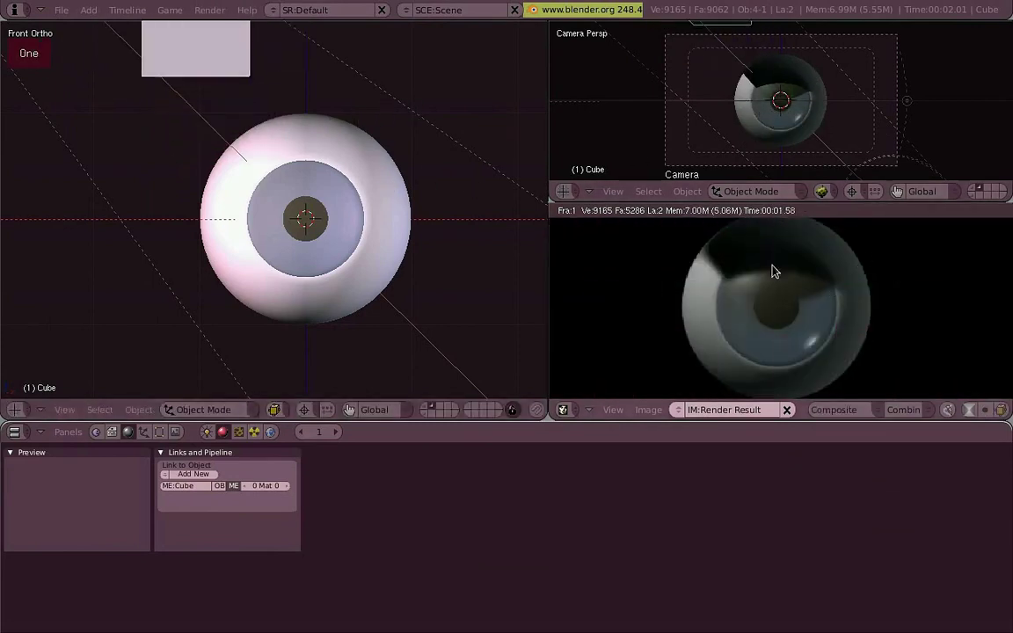
# Step: Delete the shadowing cube and return to shaded view of the eyeball
pyautogui.rightClick(416, 240)
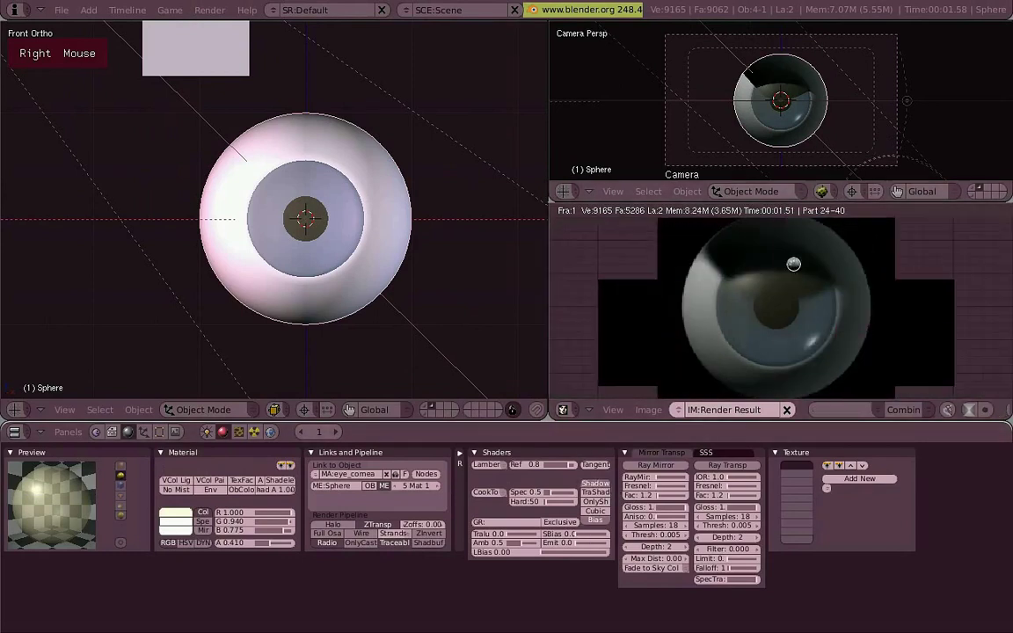
pyautogui.scroll(-3)
pyautogui.press('x')
pyautogui.press('z')
# Step: Set the iris material's colour and Spec/Hard and load merlin_iris.png as a UV-mapped texture
pyautogui.rightClick(293, 119)
pyautogui.press('x')
pyautogui.press('z')
pyautogui.scroll(3)
pyautogui.rightClick(388, 148)
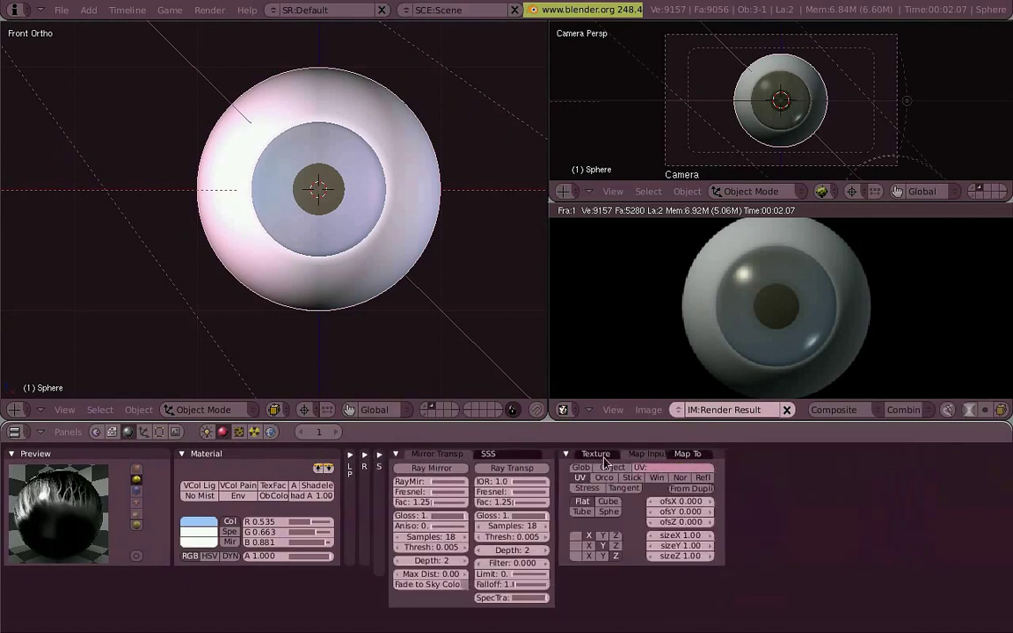
# Step: Switch the iris texture from UV to Orco mapping and show it in textured viewport shading
pyautogui.scroll(3)
pyautogui.press('alt+z')
pyautogui.middleClick(424, 264)
pyautogui.press('1')
# Step: Set the mapping to zero offset and unit size and show the eyeball's bounding box in object buttons
pyautogui.scroll(-3)
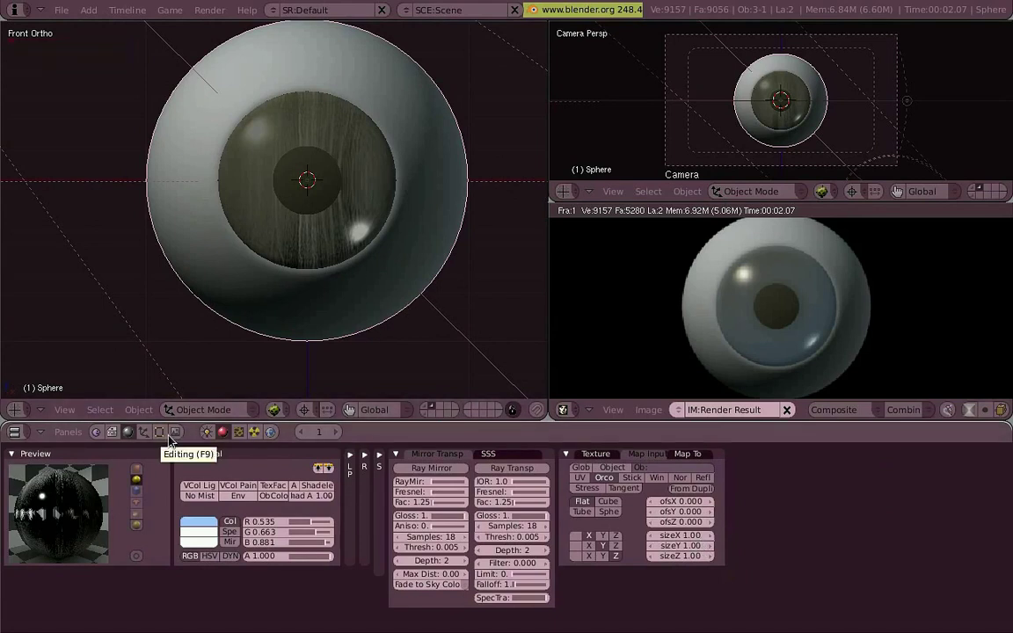
pyautogui.scroll(-3)
pyautogui.middleClick(439, 189)
pyautogui.press('KP_1')
pyautogui.press('s')
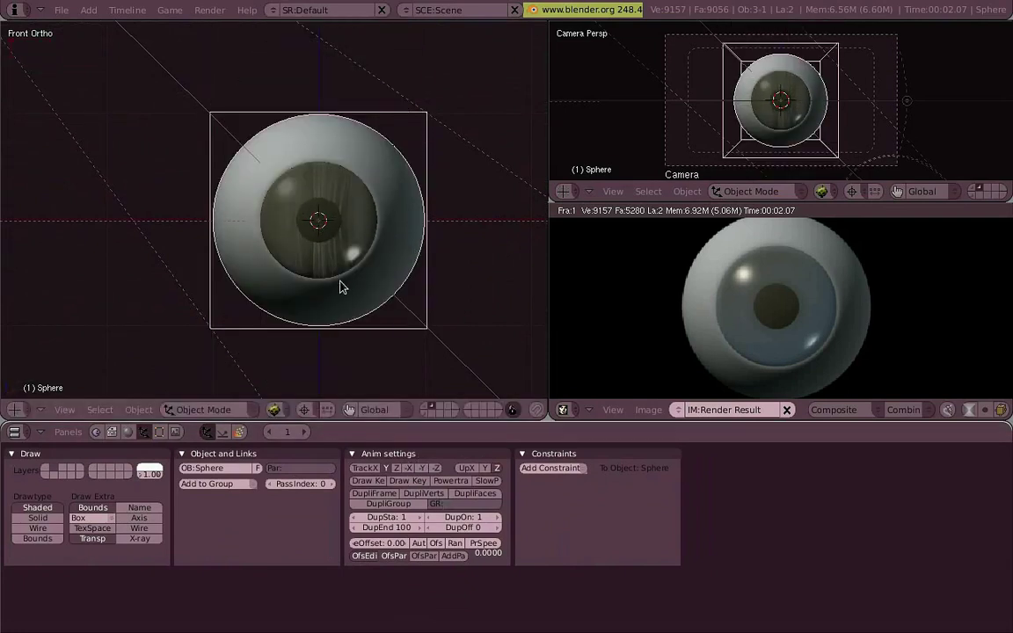
pyautogui.press('s')
pyautogui.press('a')
pyautogui.press('s')
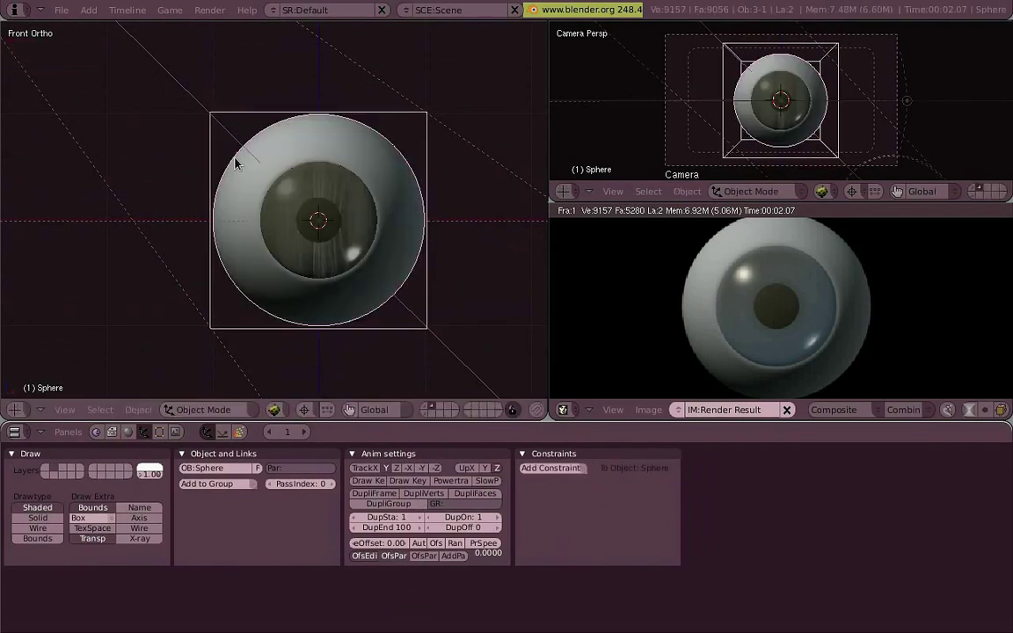
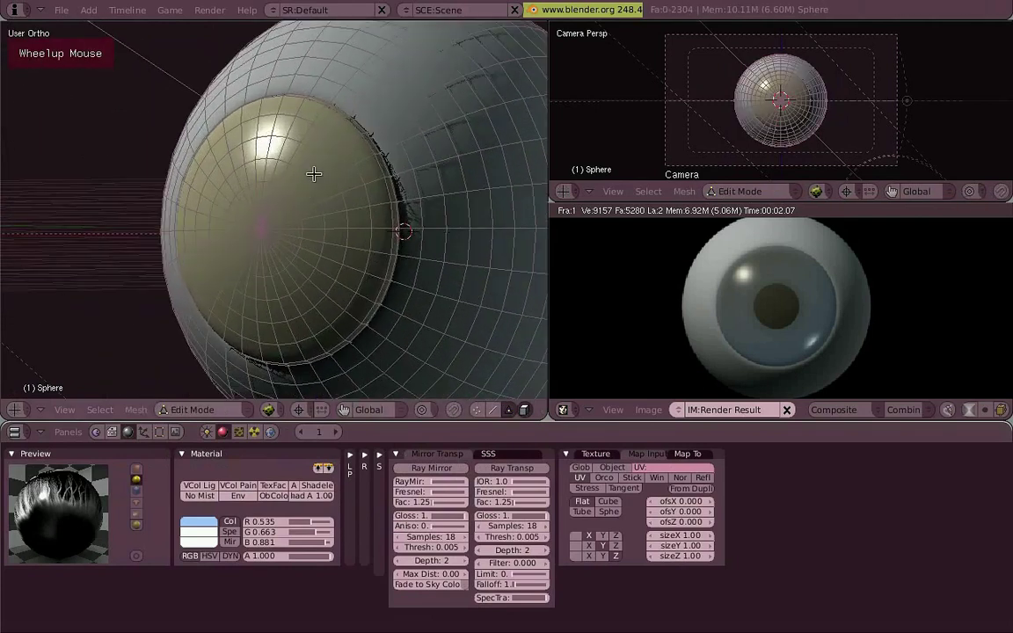
# Step: Select the linked iris ring faces, drop the pupil, and show an empty UV/Image Editor
pyautogui.press('l')
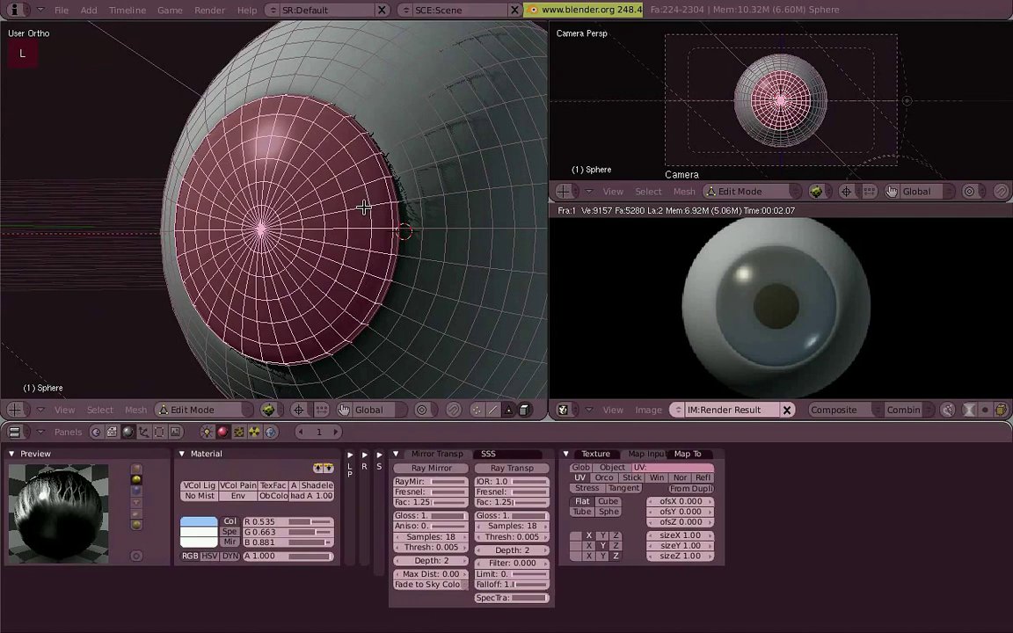
pyautogui.press('g')
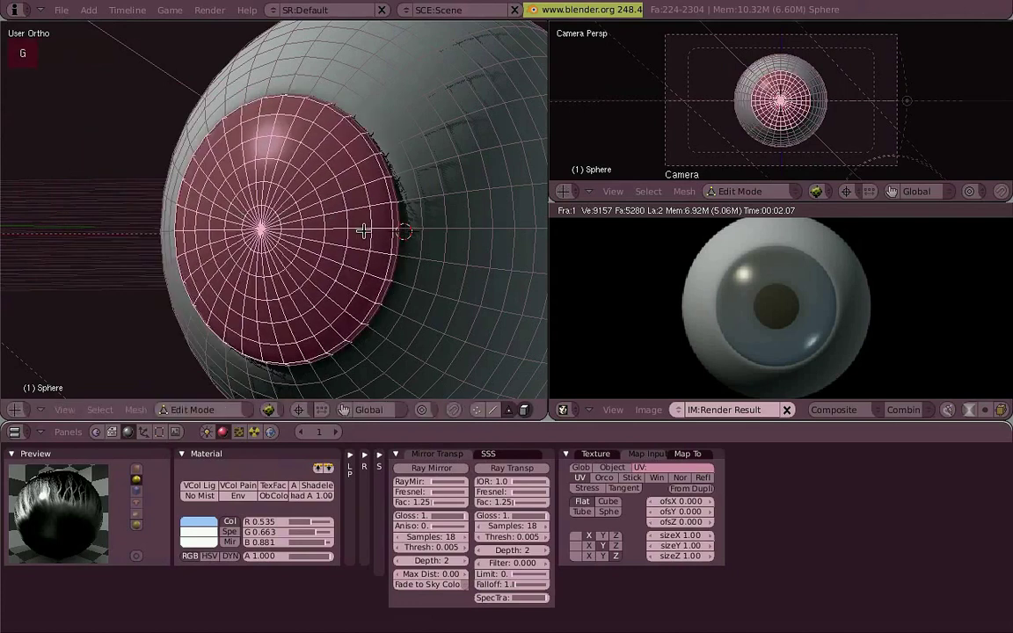
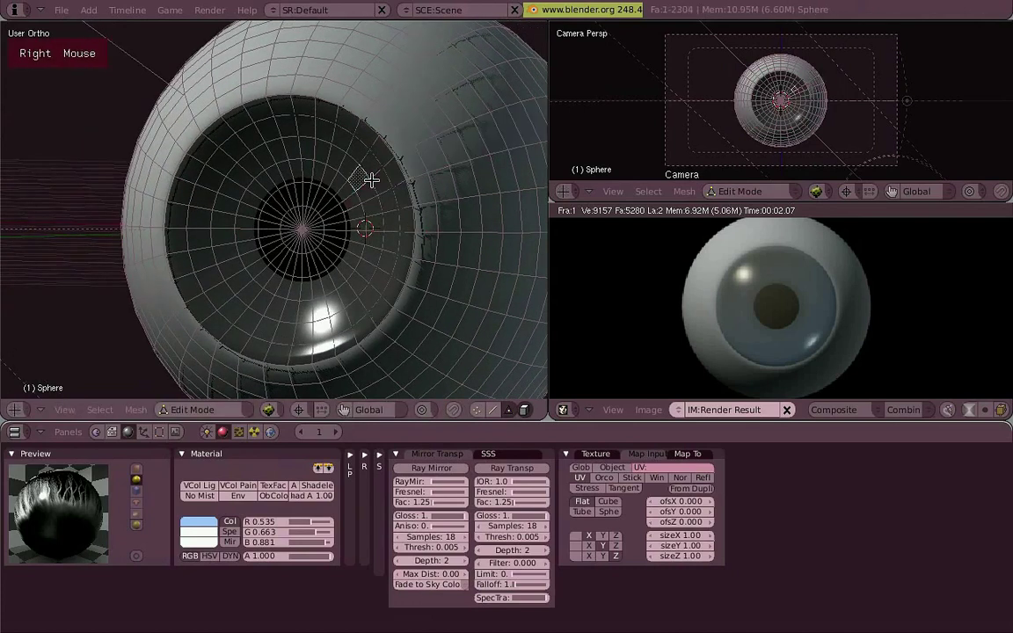
pyautogui.press('l')
pyautogui.scroll(3)
pyautogui.press('a')
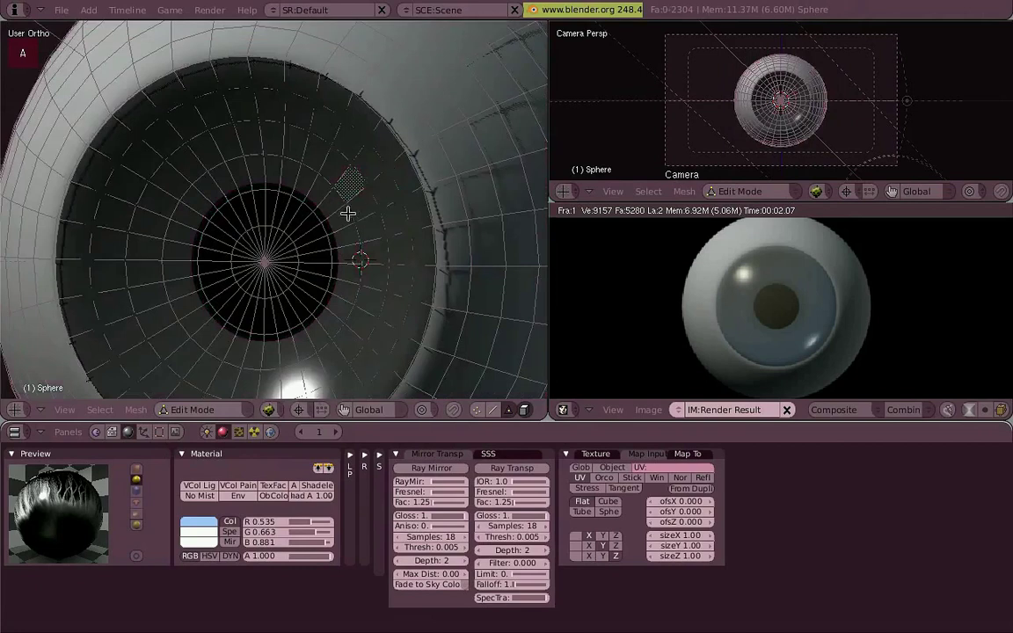
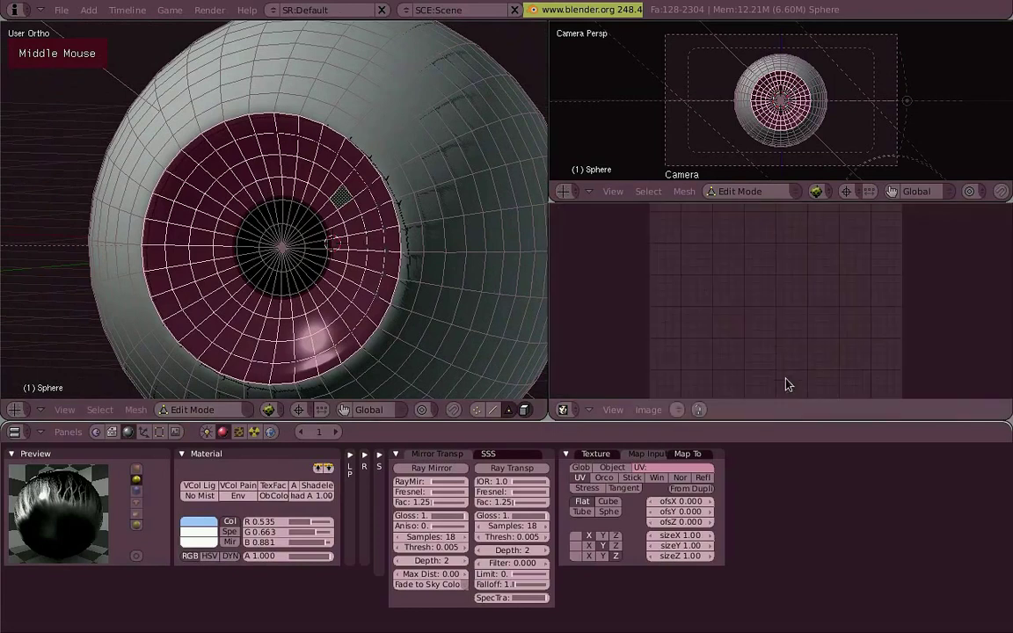
# Step: Unwrap the iris faces by projecting from view and frame the circular UV layout over the iris photo
pyautogui.press('u')
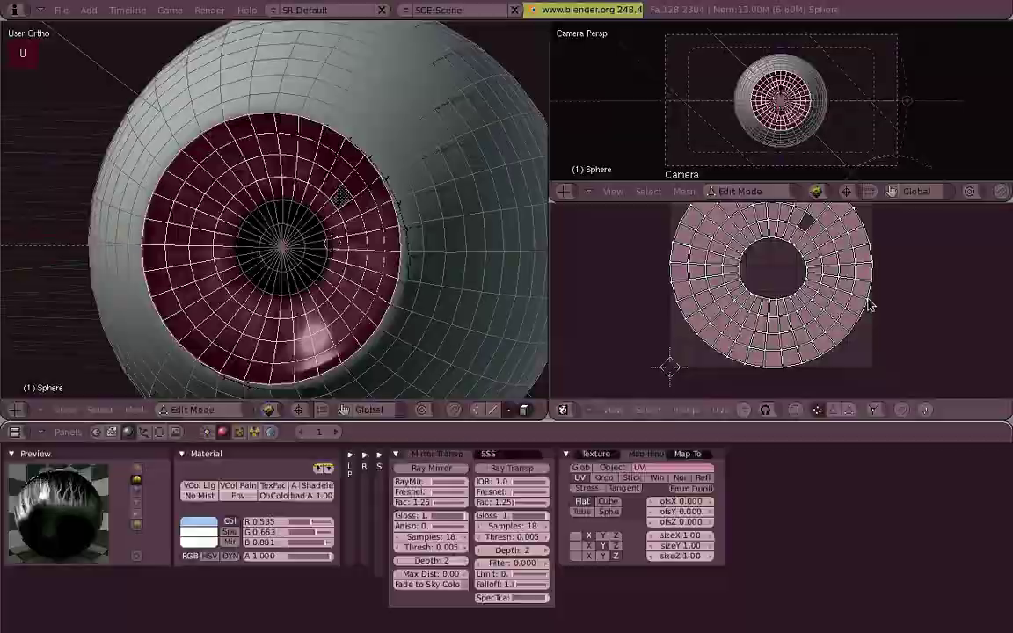
pyautogui.press('u')
pyautogui.press('KP_1')
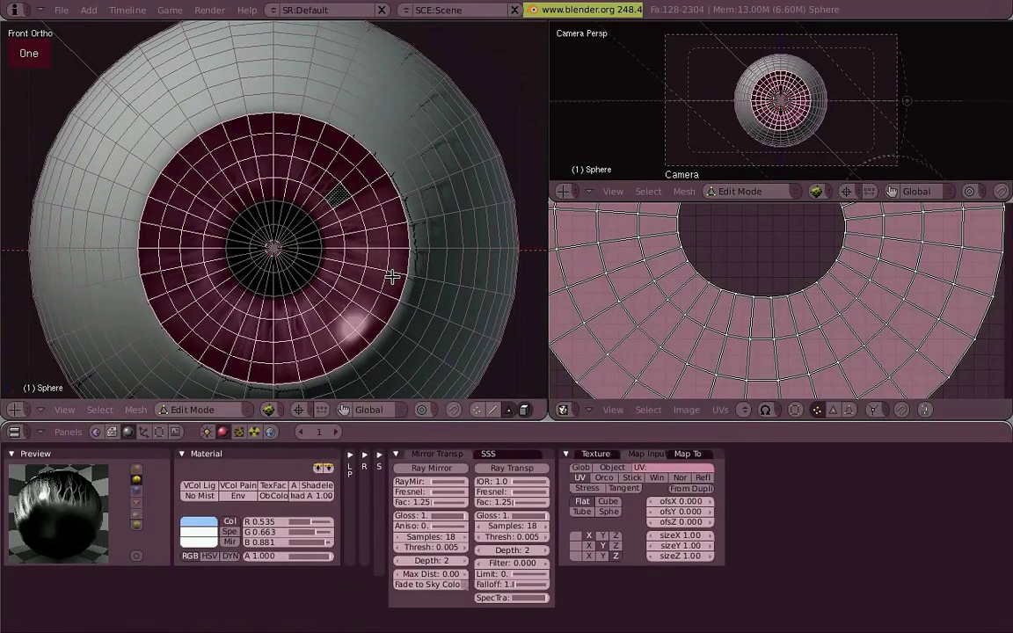
pyautogui.press('u')
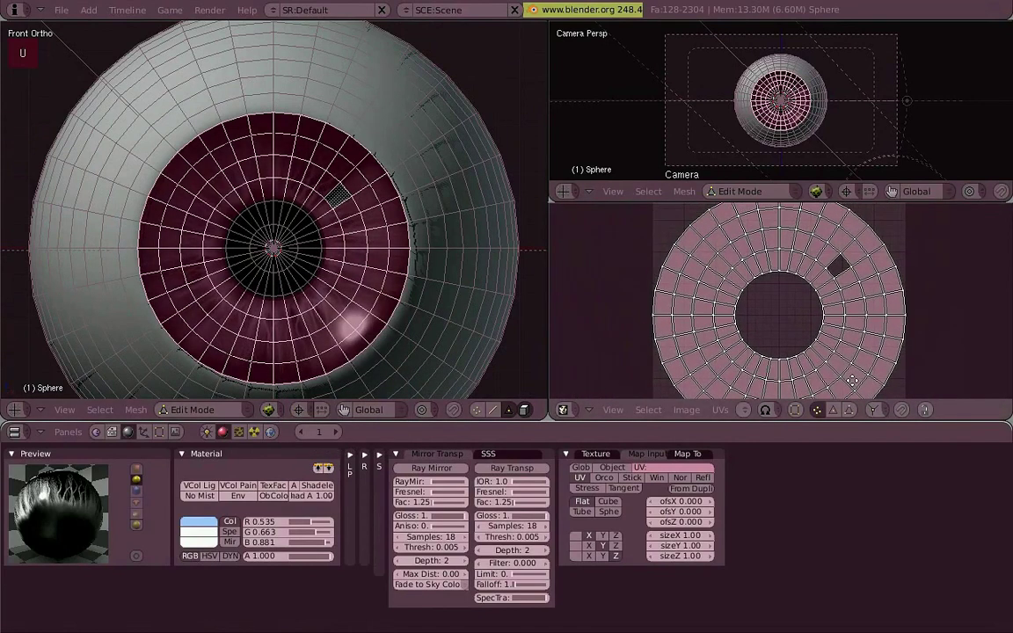
pyautogui.scroll(3)
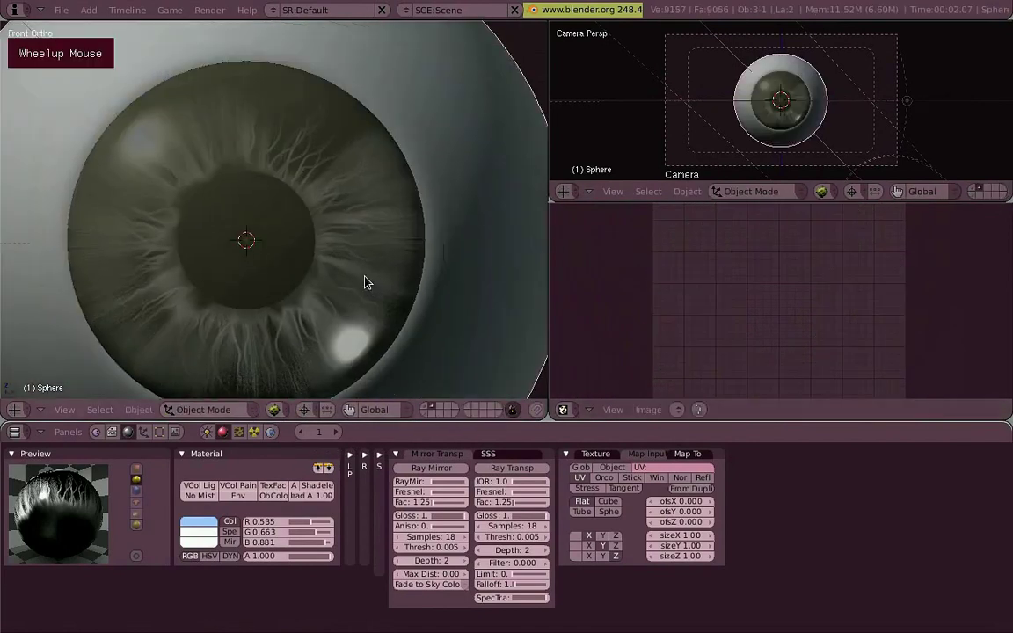
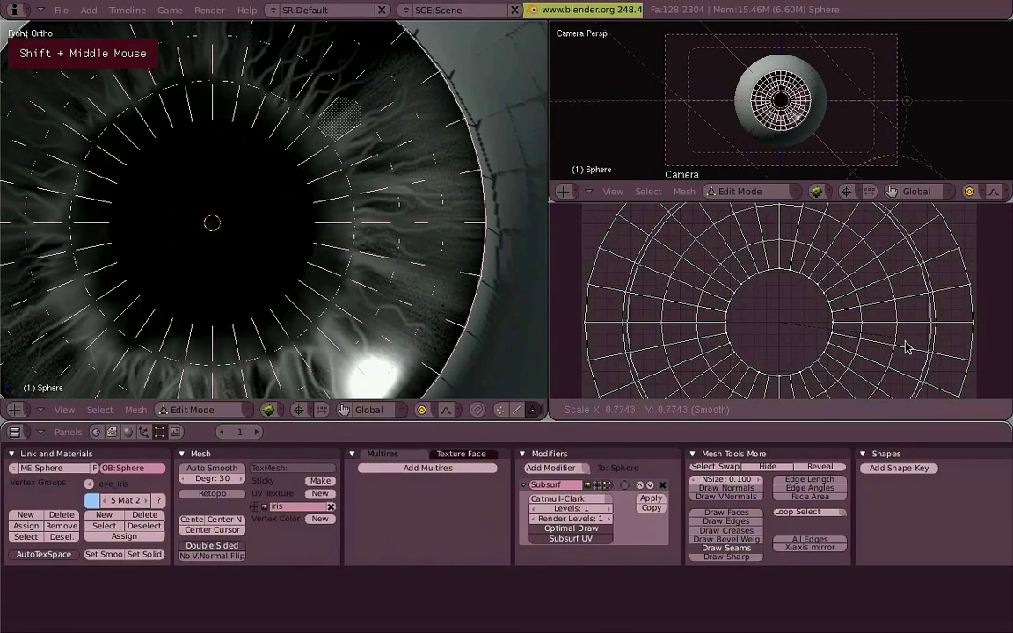
# Step: Nudge the iris UV ring into alignment with the photo and return to object mode
pyautogui.scroll(-3)
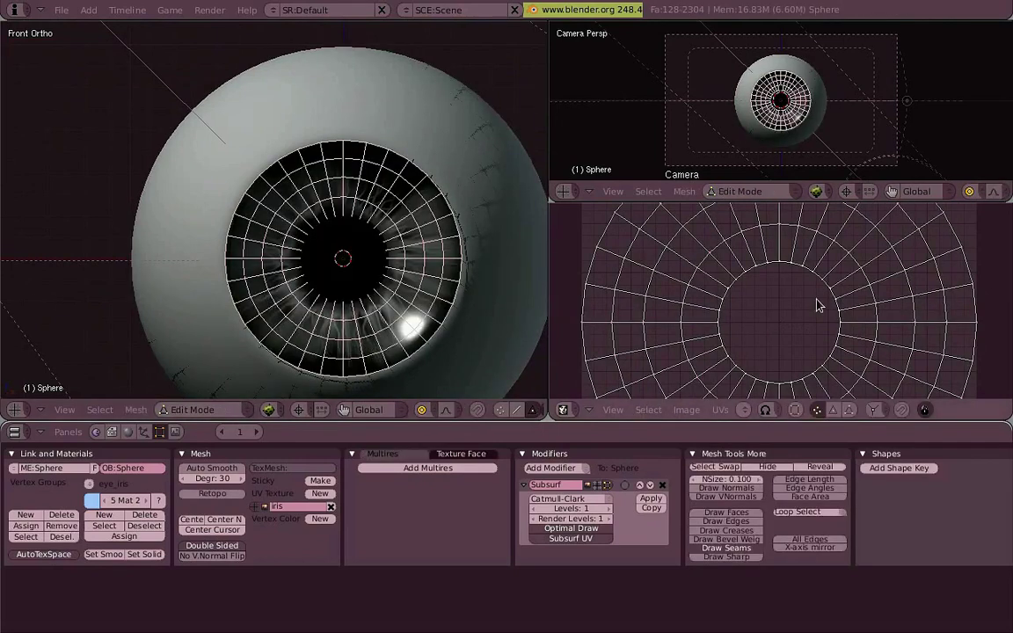
pyautogui.scroll(3)
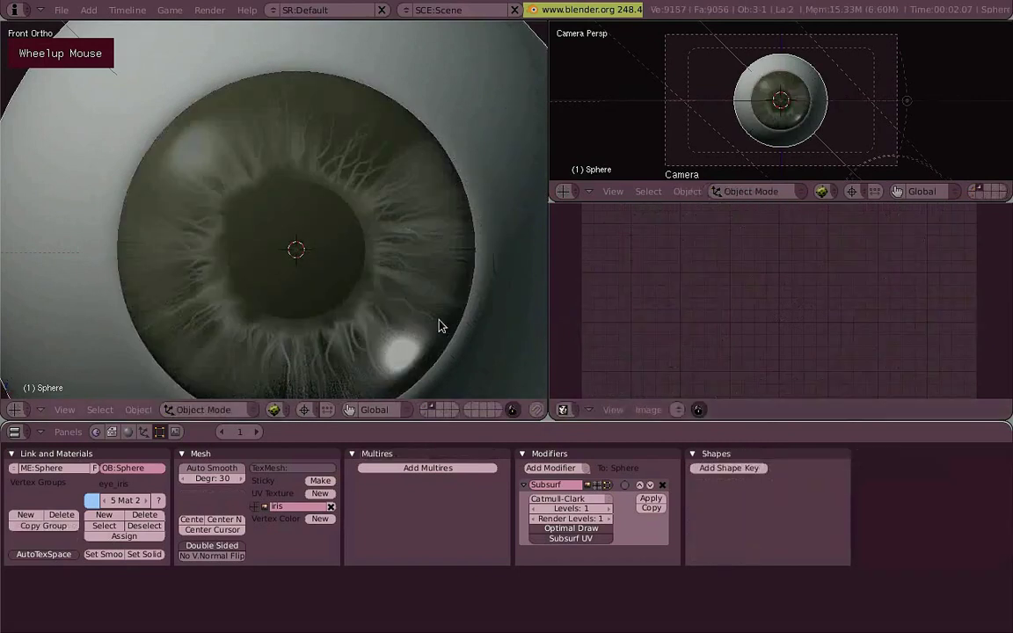
# Step: Zoom the viewport to frame the whole eyeball with its iris texture
pyautogui.scroll(-3)
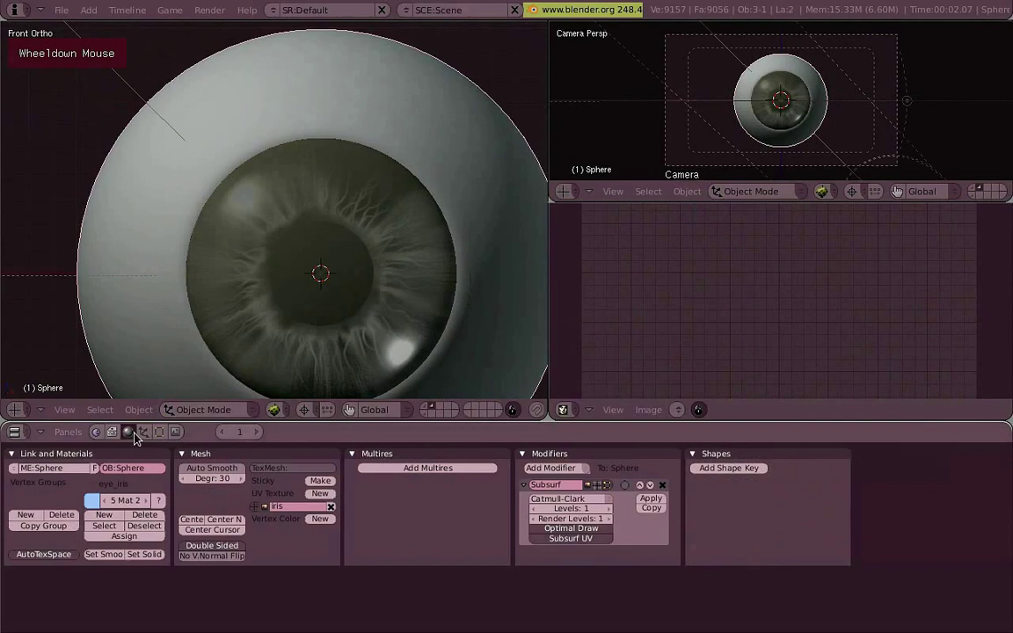
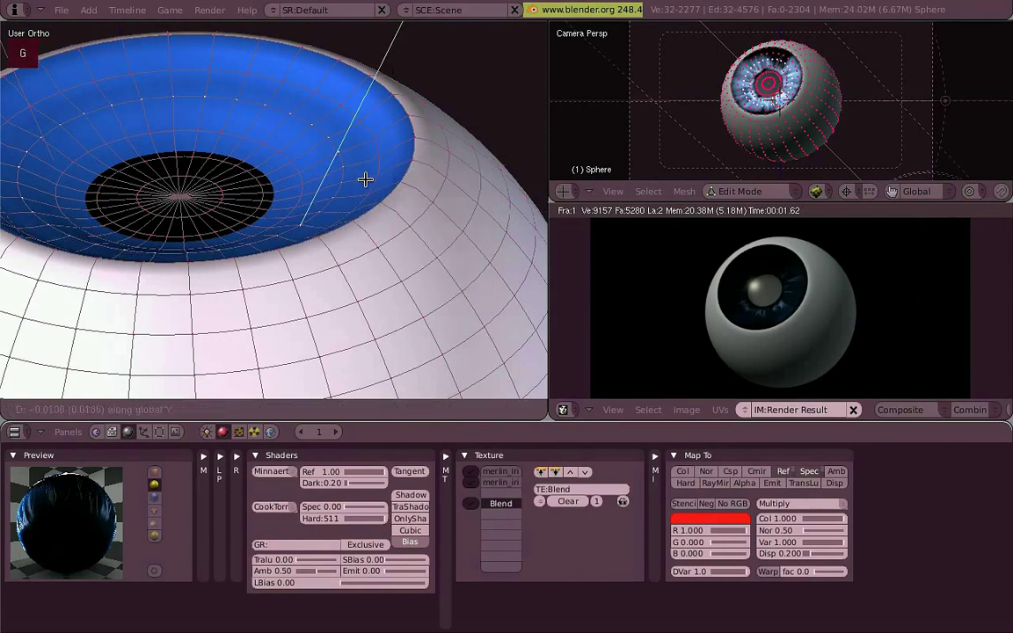
# Step: Cancel the grab and view the eye from the front in Object Mode
pyautogui.scroll(-3)
pyautogui.middleClick(395, 168)
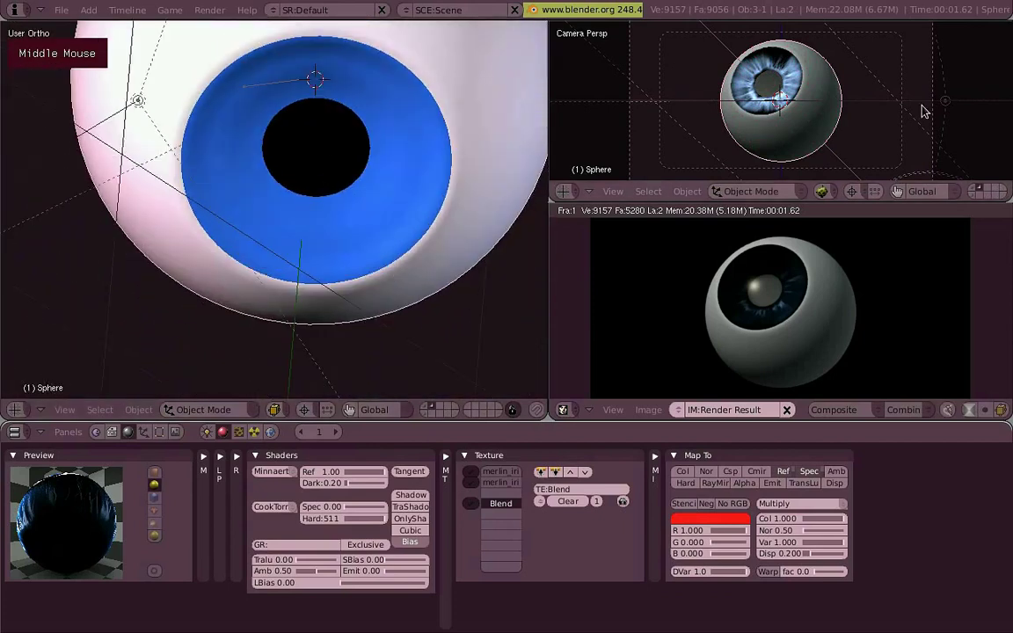